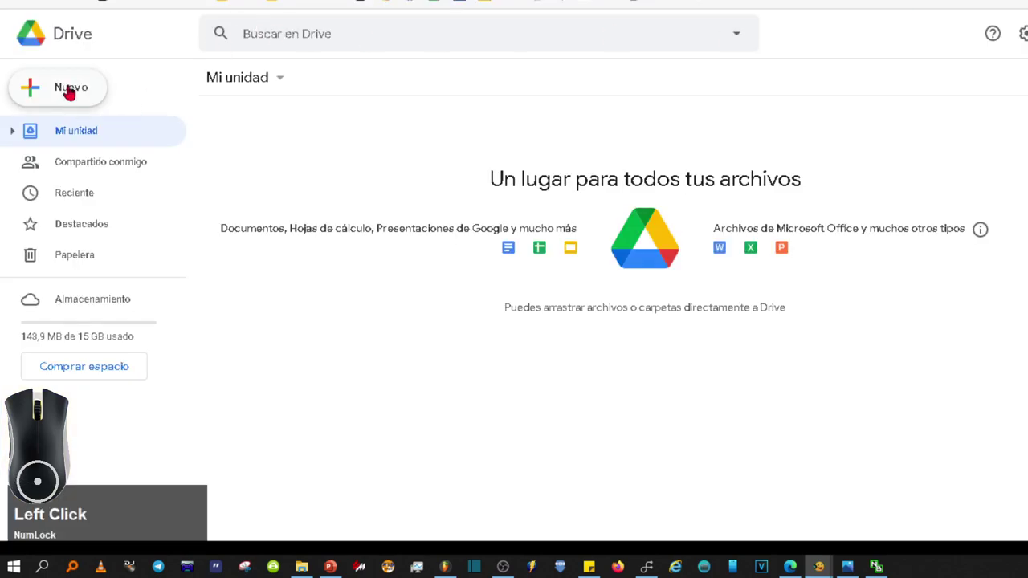
Upload Presentación1.jpg from Descargas into My Drive via Nuevo > Subir archivo.
key("ctrl+Num_Lock")
left_click(82, 103)
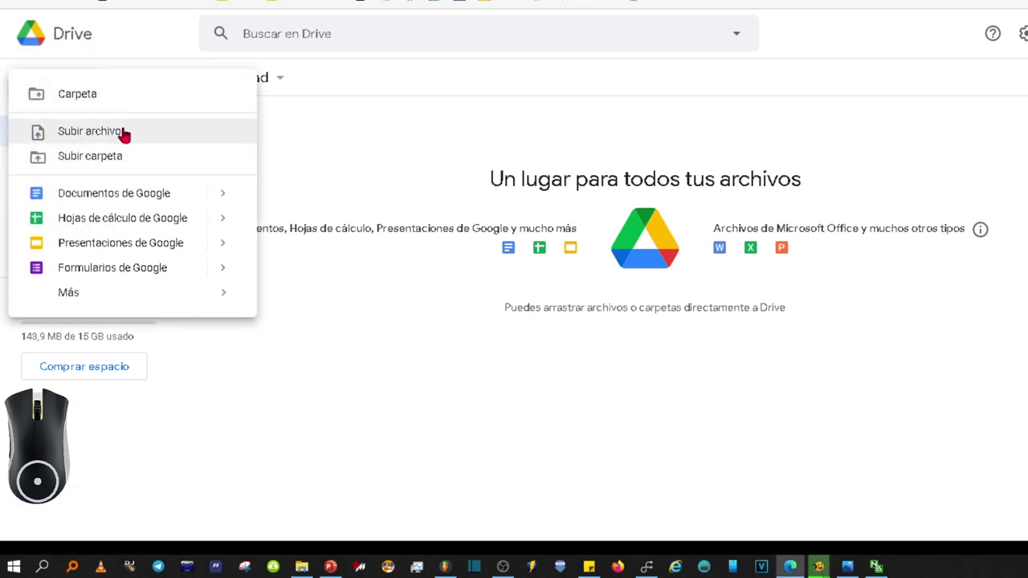
left_click_drag(123, 138, 129, 127)
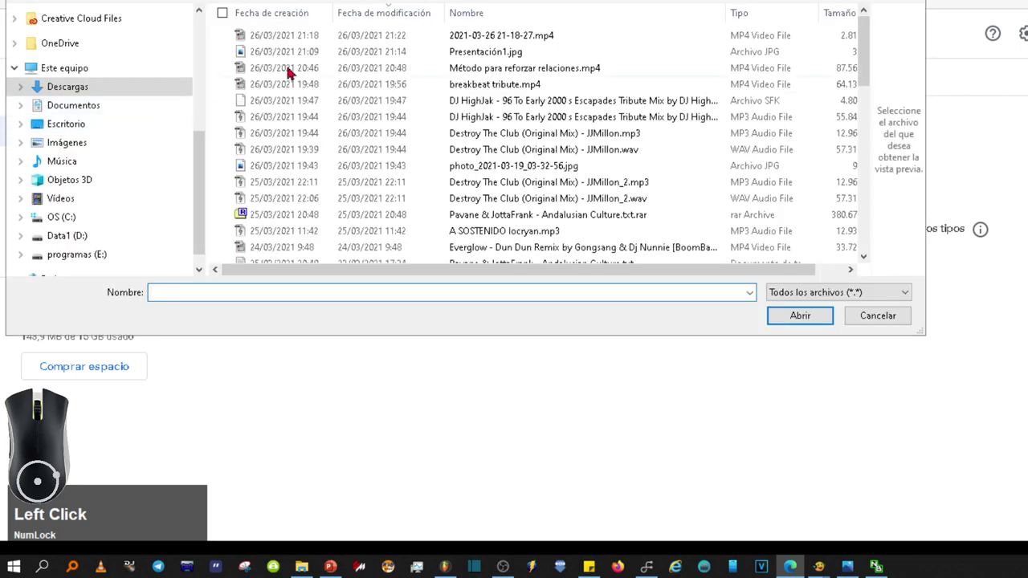
double_click(444, 30)
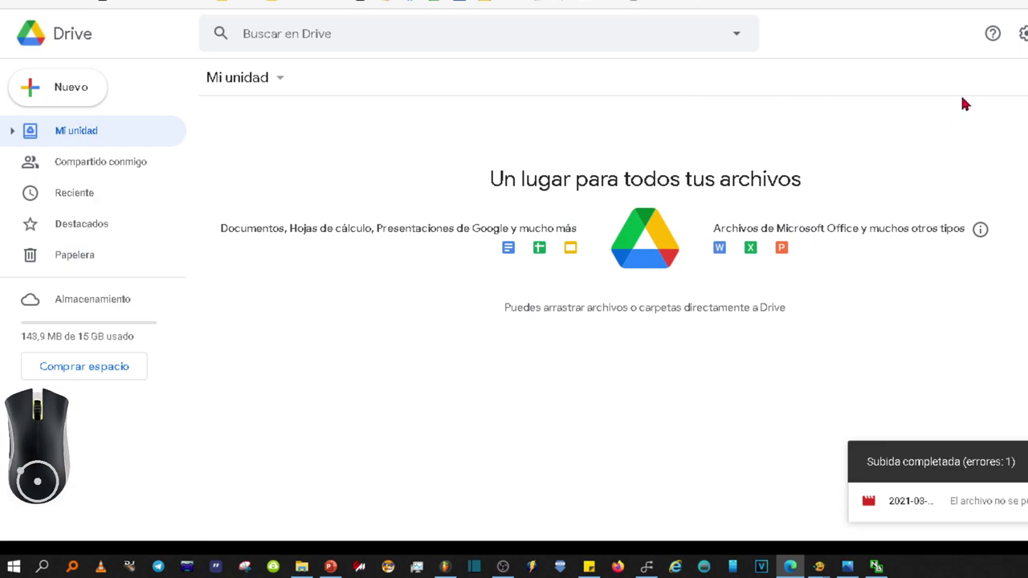
Open Presentación1.jpg with Documentos de Google to extract its text.
key("F4")
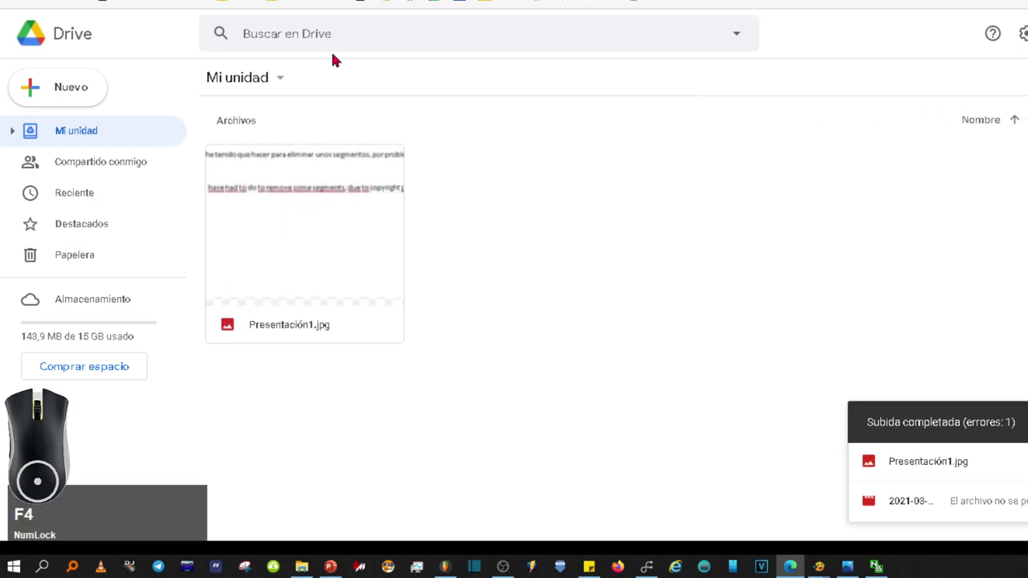
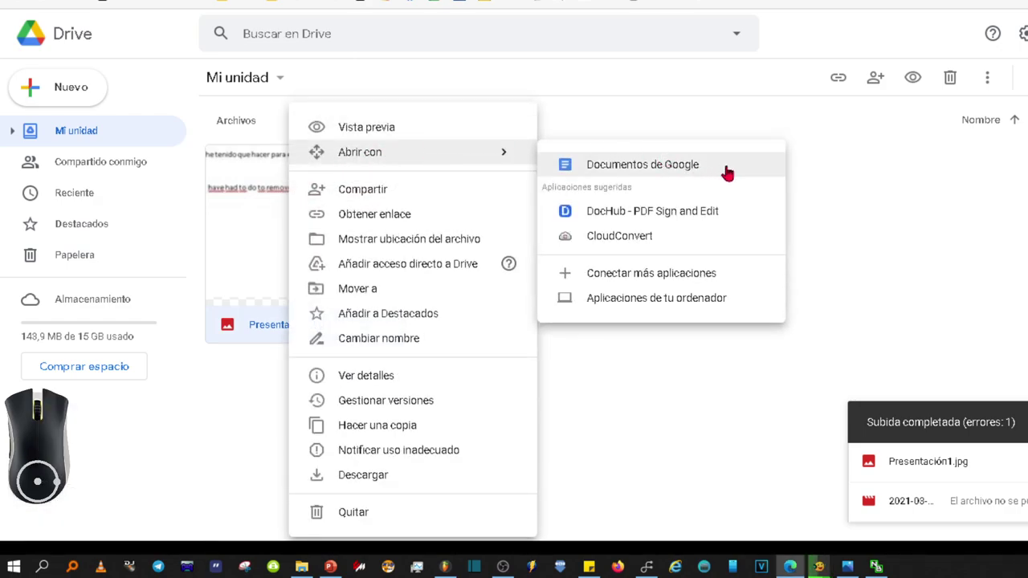
left_click(709, 173)
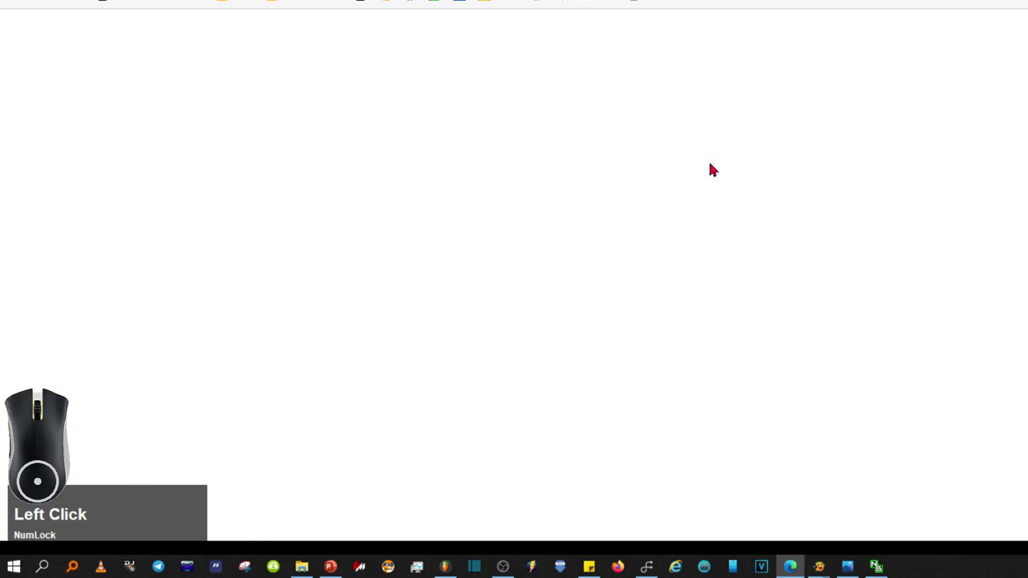
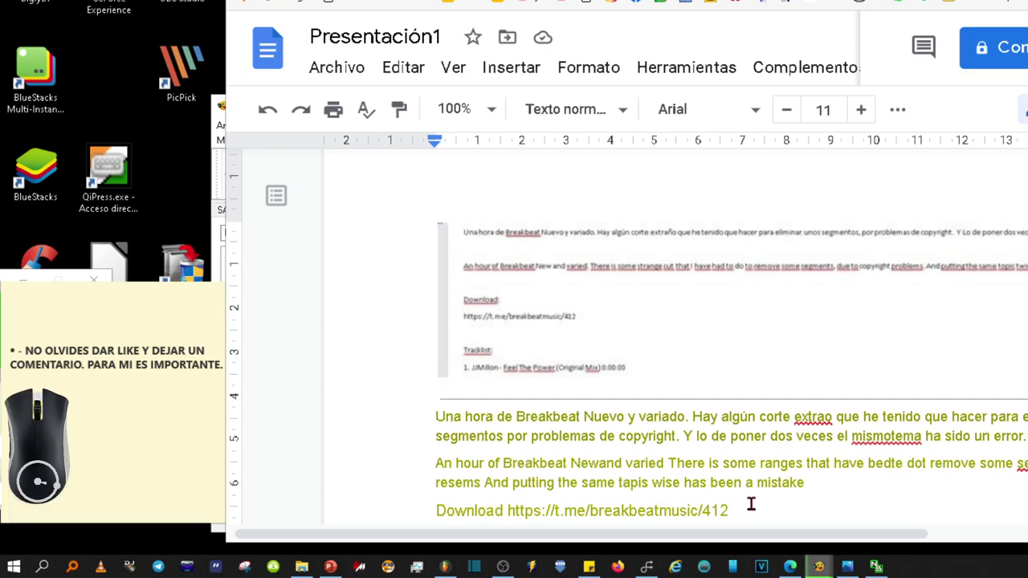
Select the extracted OCR text and the word 'hora', then show the Sticky Notes reminder.
left_click(757, 500)
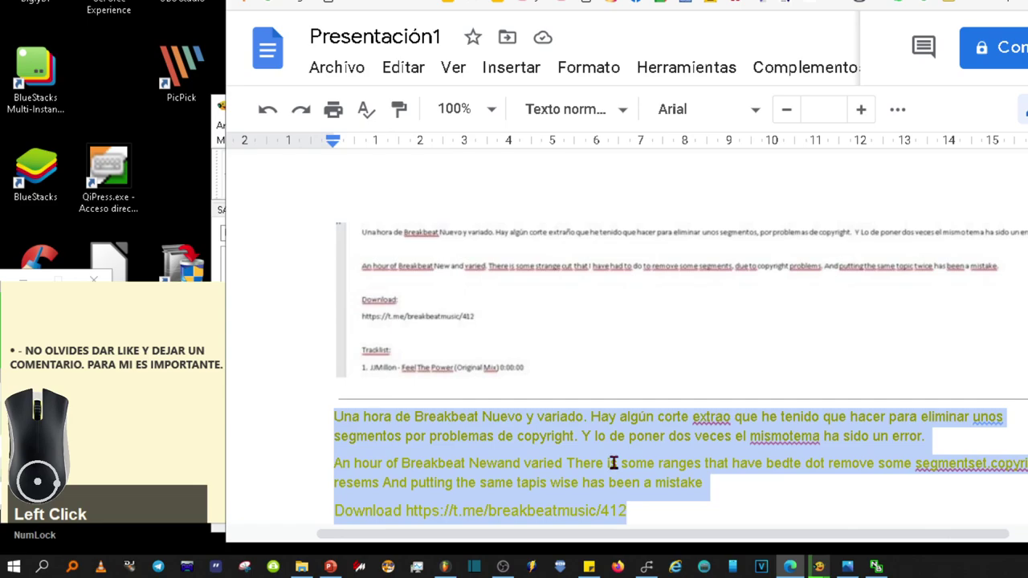
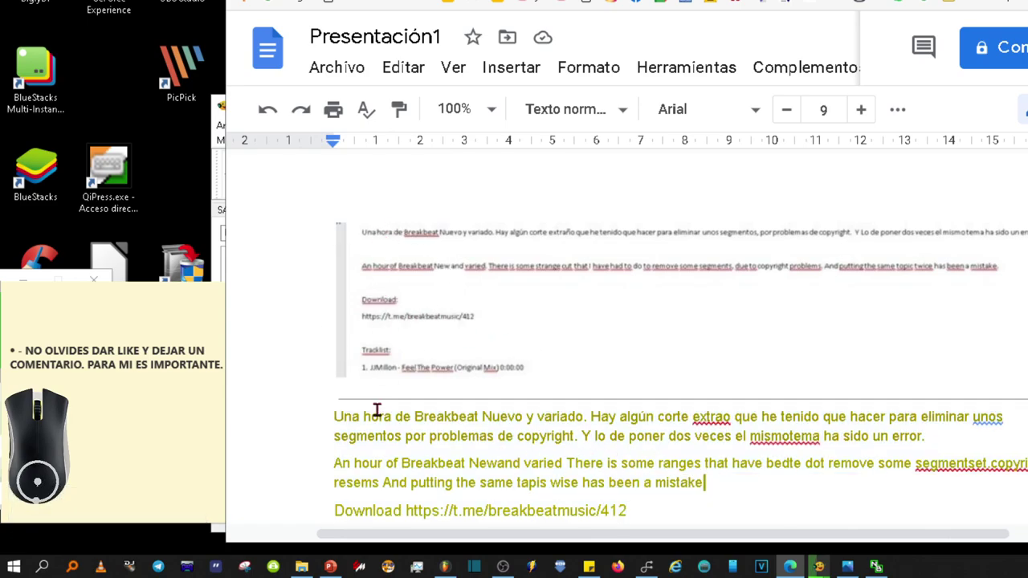
left_click(338, 407)
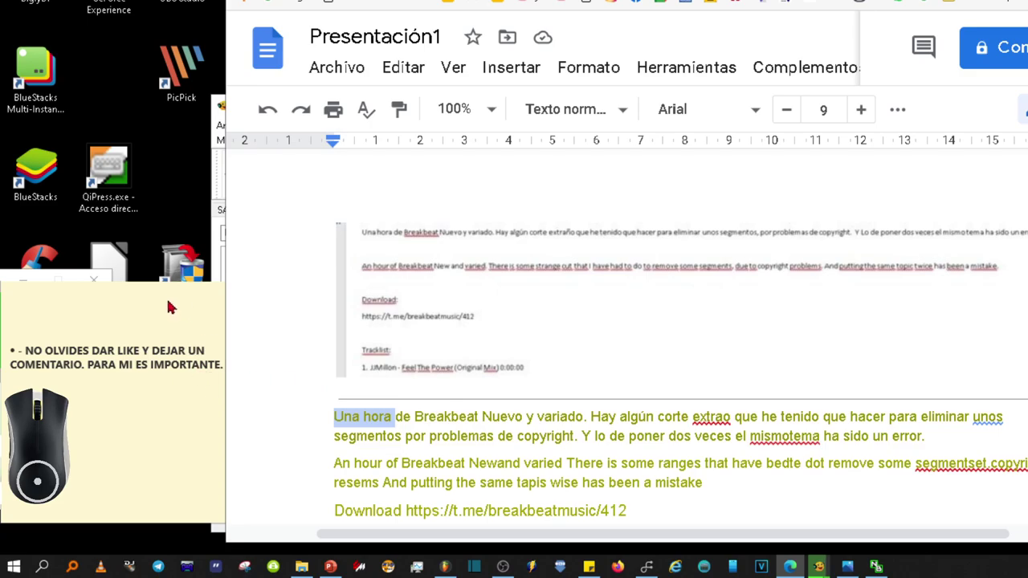
left_click_drag(168, 296, 164, 288)
left_click(100, 292)
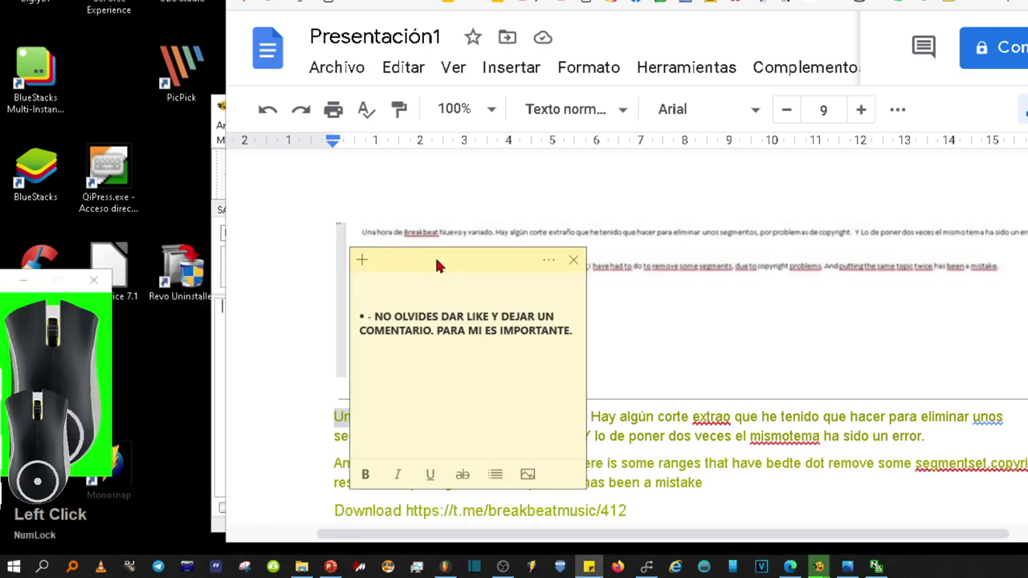